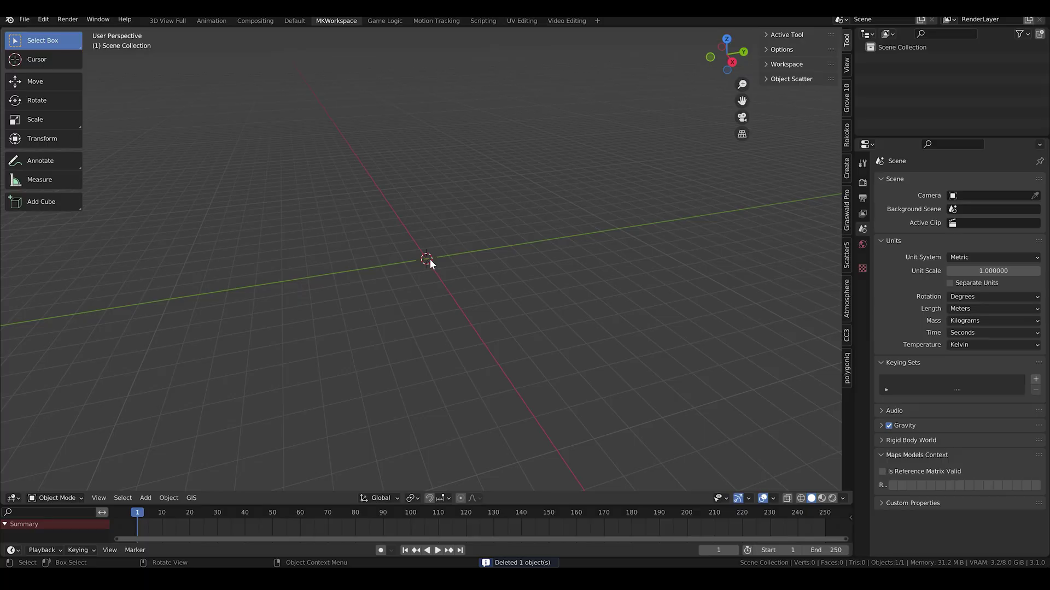
Step: Add a plane and subdivide its mesh repeatedly in Edit Mode into a dense grid
key("shift+a")
key("Tab")
scroll("up", 3)
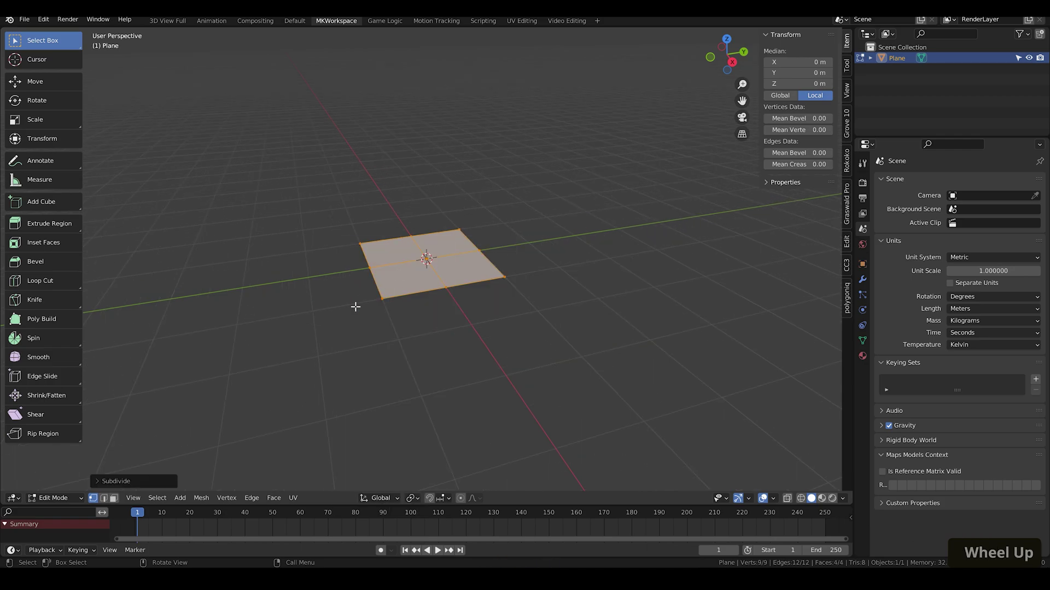
key("8")
key("Return")
scroll("down", 3)
key("s")
scroll("down", 3)
key("0")
Step: Scale the plane by 1000 so it spans 2000 m and bring up the Apply transform options
key("2")
key("0")
key("0")
key("Return")
key("Return")
scroll("down", 3)
key("0")
key("Return")
scroll("up", 3)
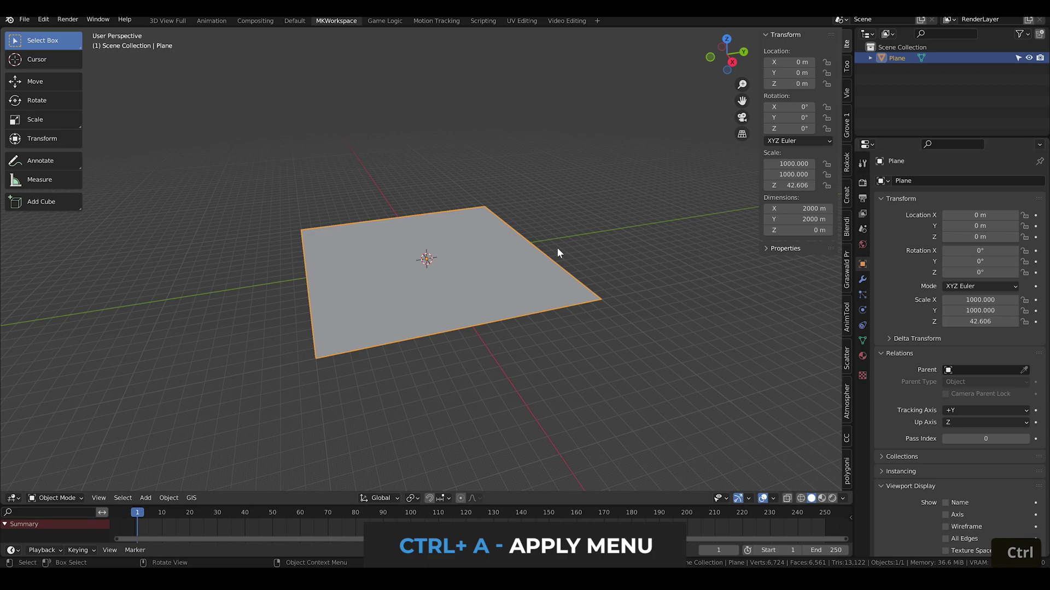
Step: Apply the plane's scale and add a Displace modifier driven by the heightmap texture on UV coordinates
key("ctrl+a")
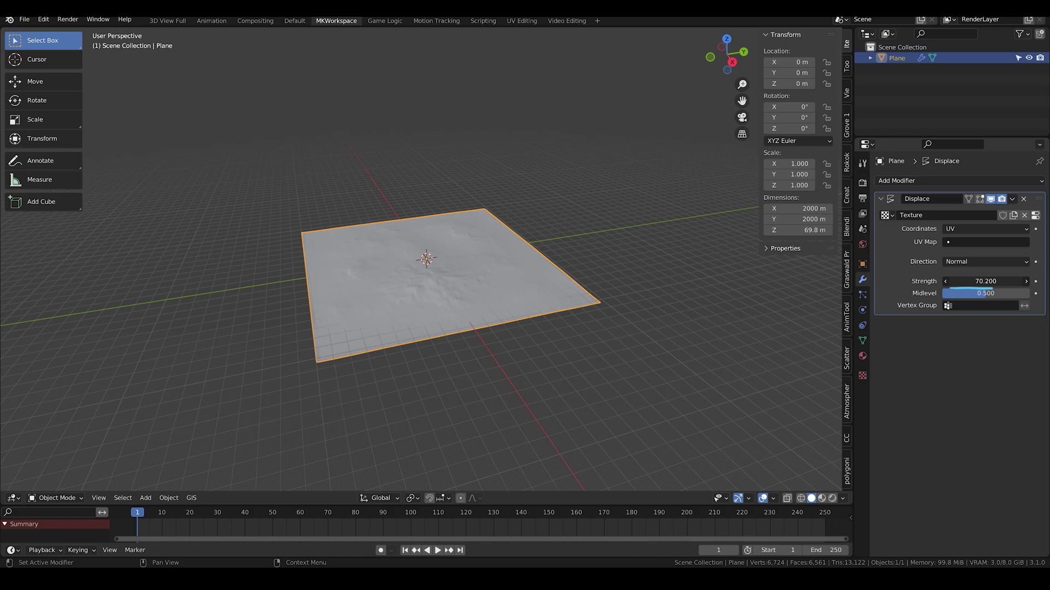
key("1")
key("0")
key("Return")
Step: Raise the Subdivision modifier's viewport and render levels to 5 with Displace strength 350 m
scroll("up", 3)
middle_click(543, 262)
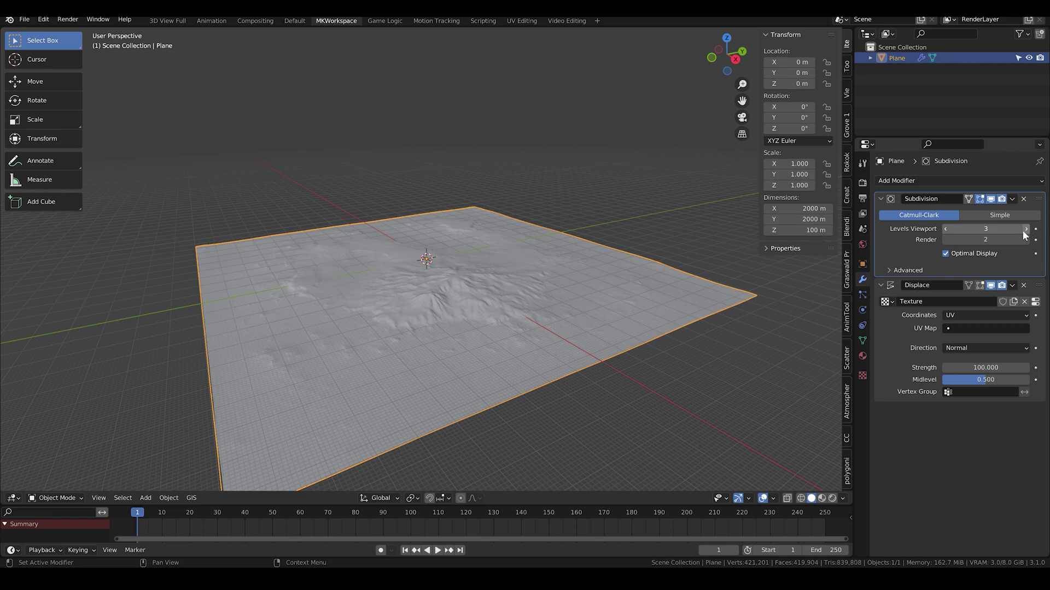
key("Return")
key("Return")
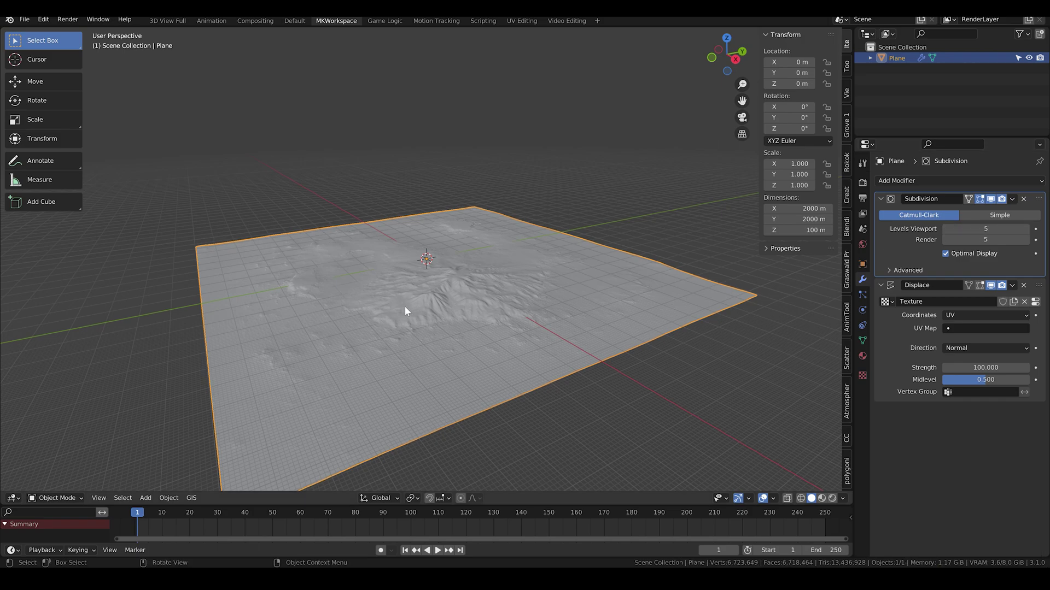
scroll("up", 3)
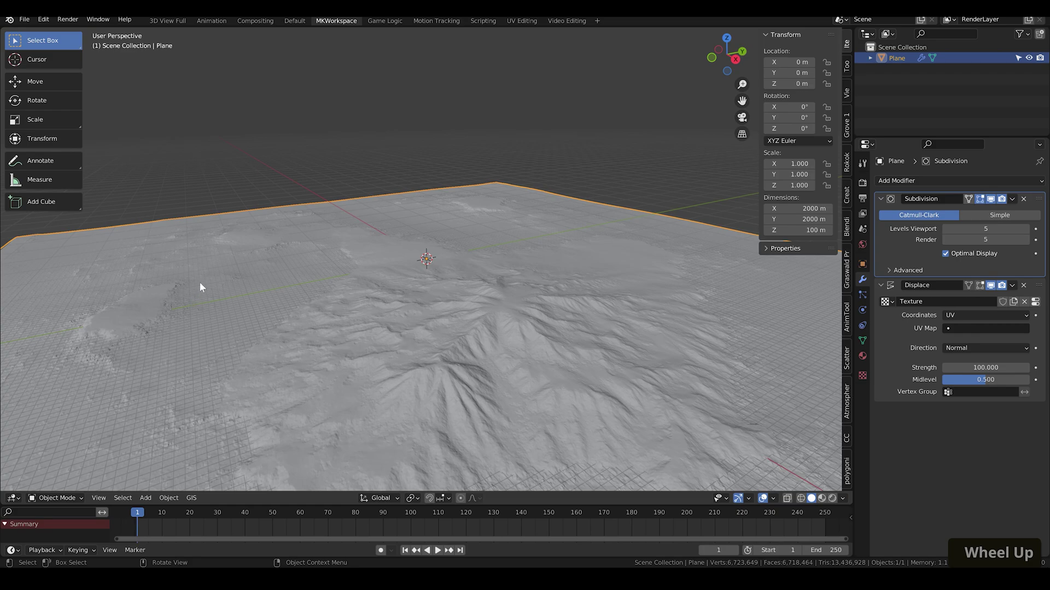
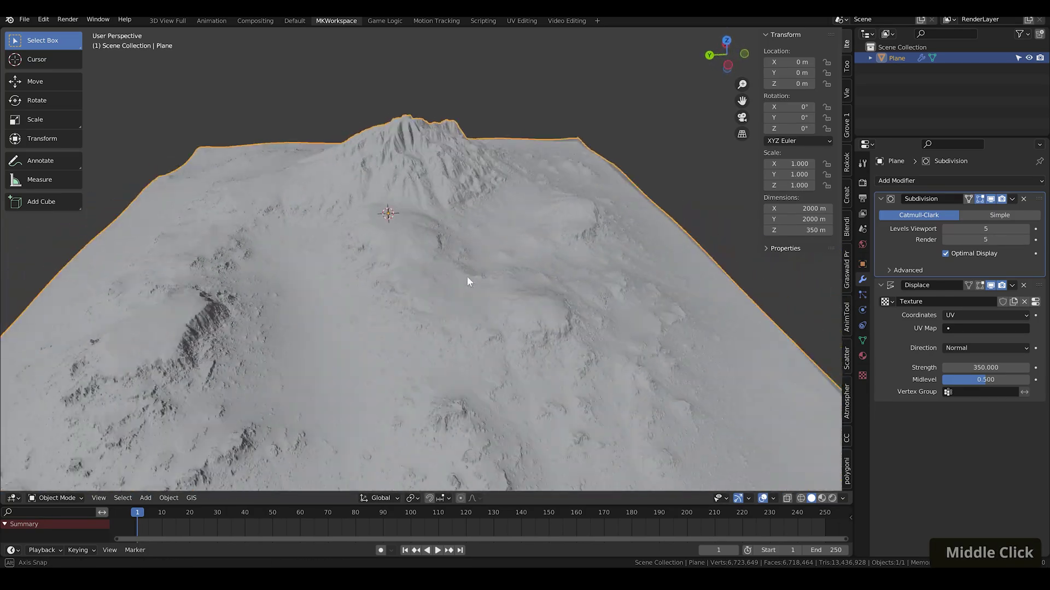
scroll("down", 3)
scroll("up", 3)
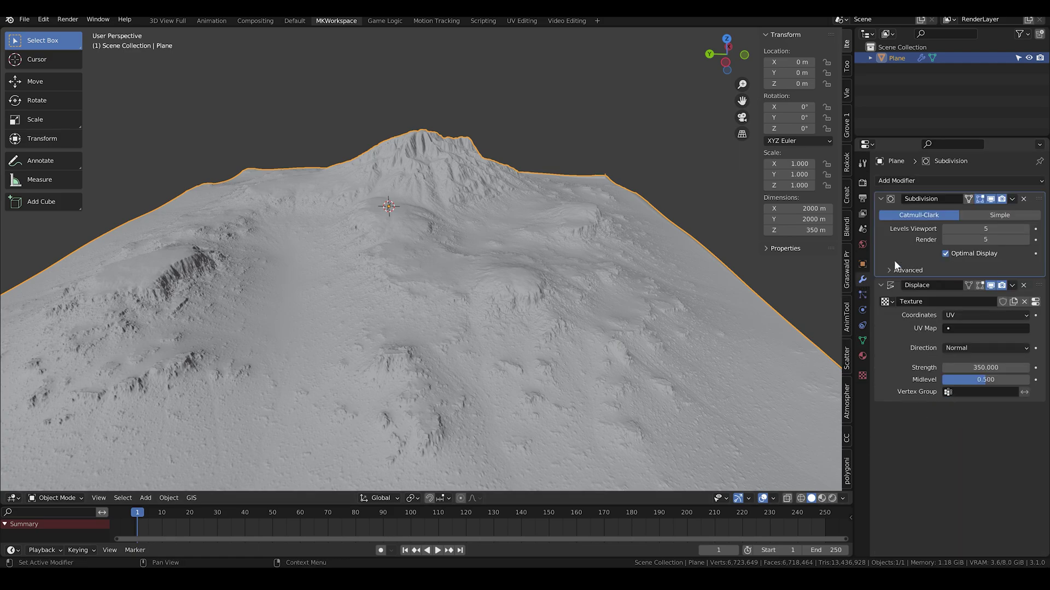
scroll("down", 3)
Step: Enable Ambient Occlusion and switch the viewport to Material Preview lit by an HDRI
middle_click(498, 338)
middle_click(498, 337)
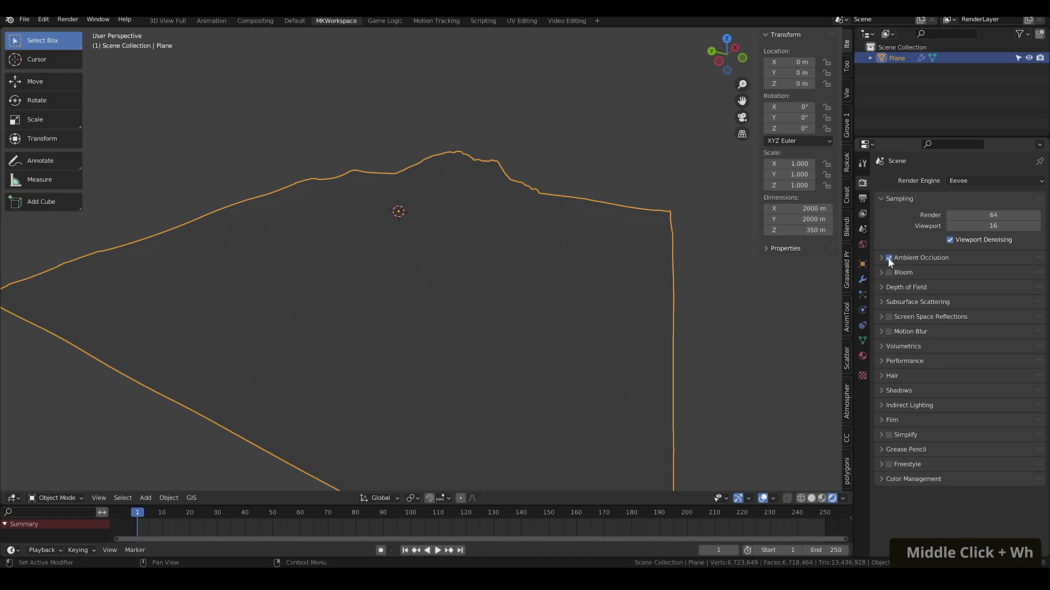
key("2")
key("Return")
key("2")
key("Return")
key("2")
Step: Orbit around the lit terrain to inspect its sagging, tapered border edges
scroll("up", 3)
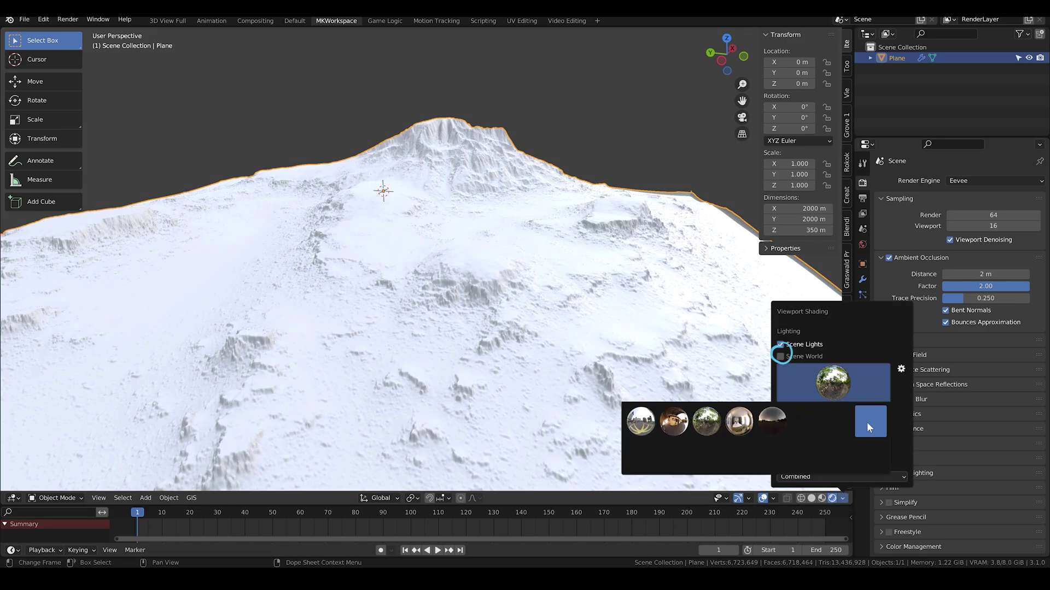
scroll("down", 3)
middle_click(472, 258)
scroll("up", 3)
middle_click(468, 254)
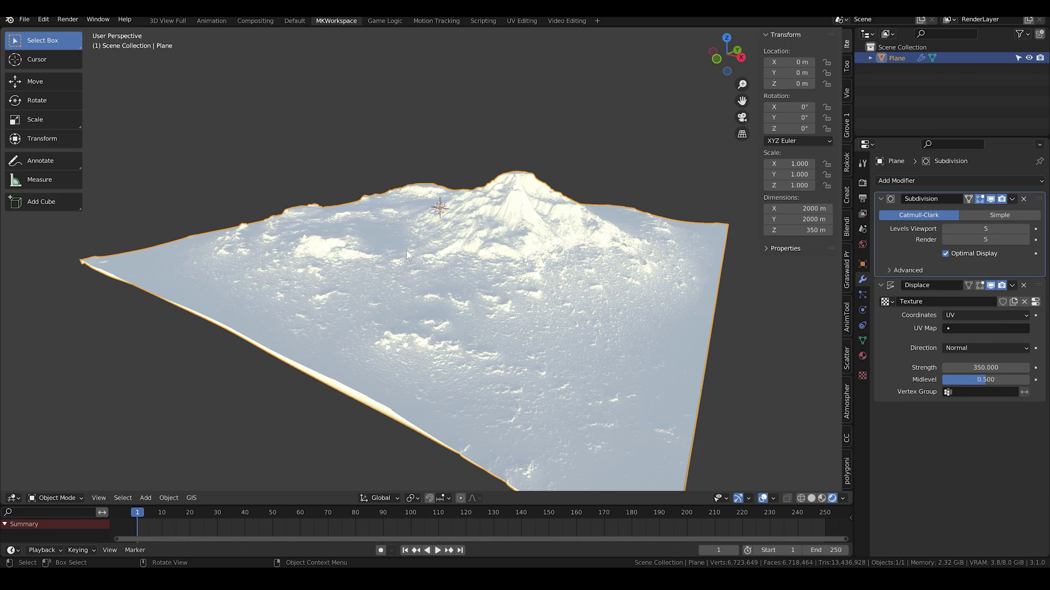
middle_click(438, 245)
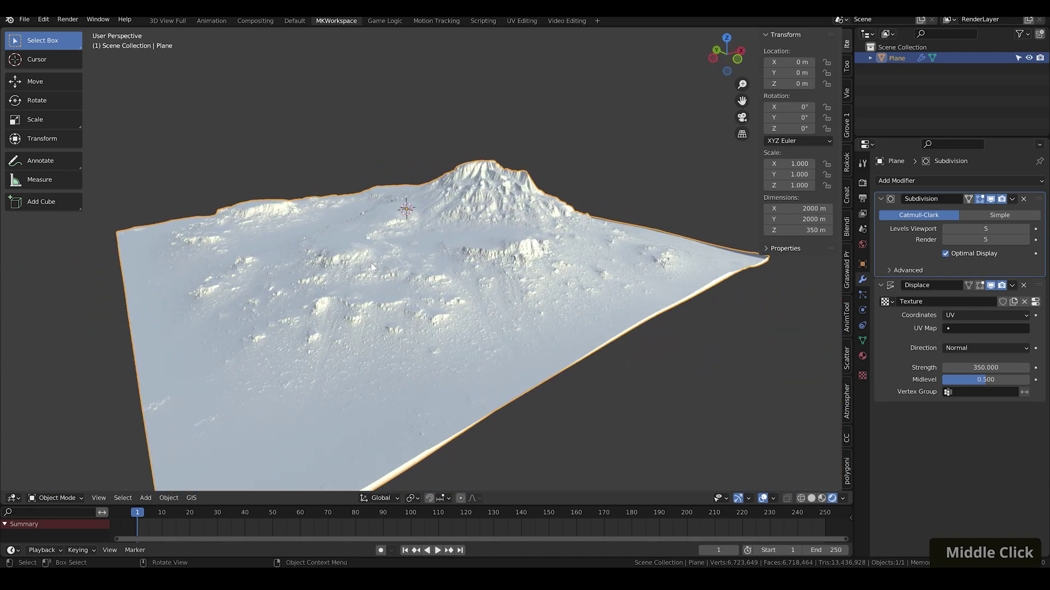
Step: Select the plane's outer edge loops in Edit Mode and assign them to an Edges vertex group
key("Tab")
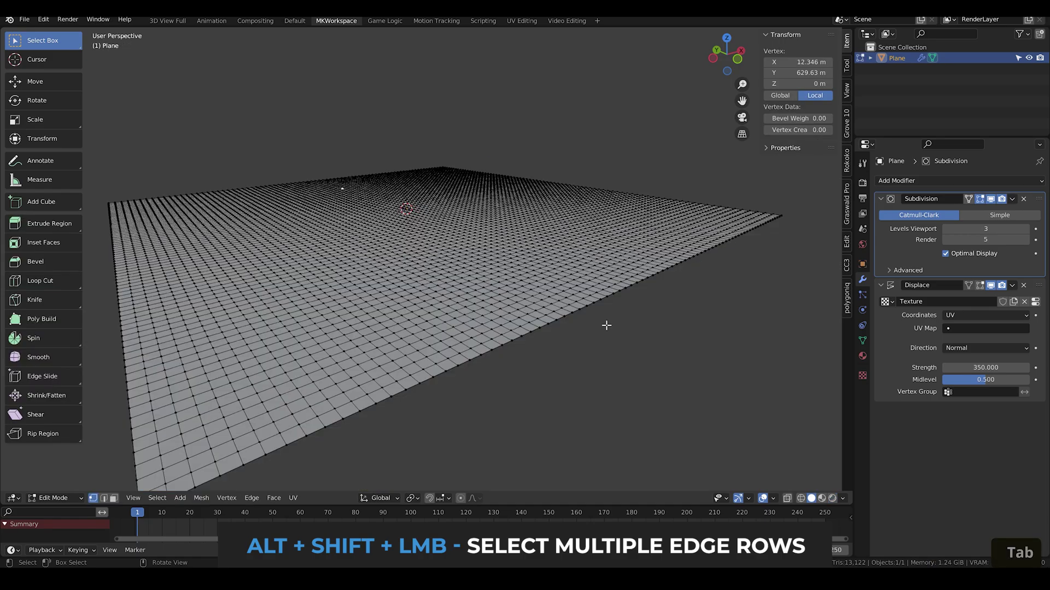
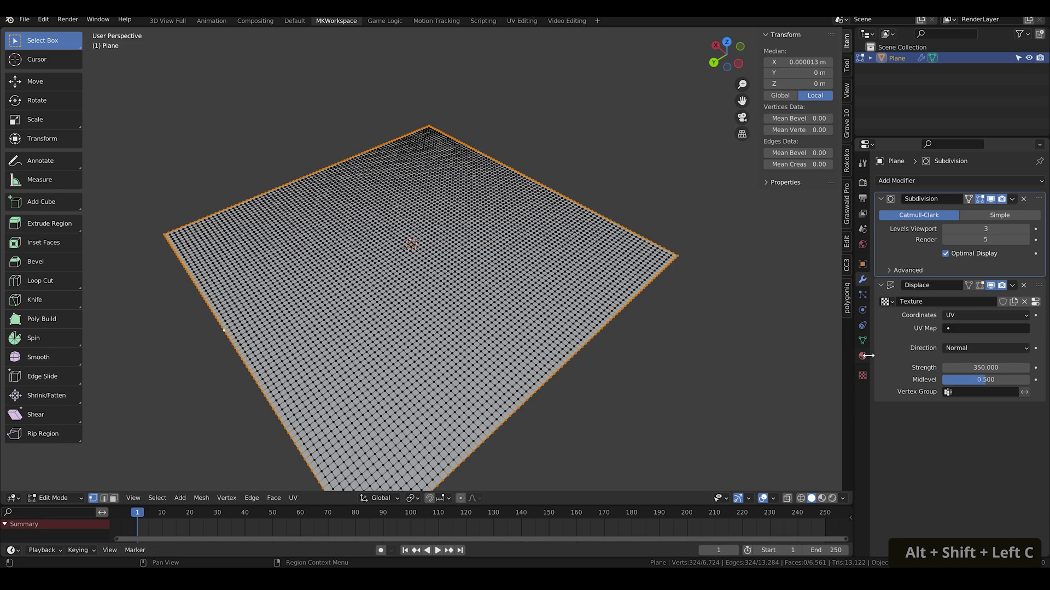
key("shift+e")
key("d")
key("g")
key("s")
key("Tab")
Step: Add a Mask modifier on the inverted Edges group with threshold 0.5 to trim the borders
middle_click(591, 238)
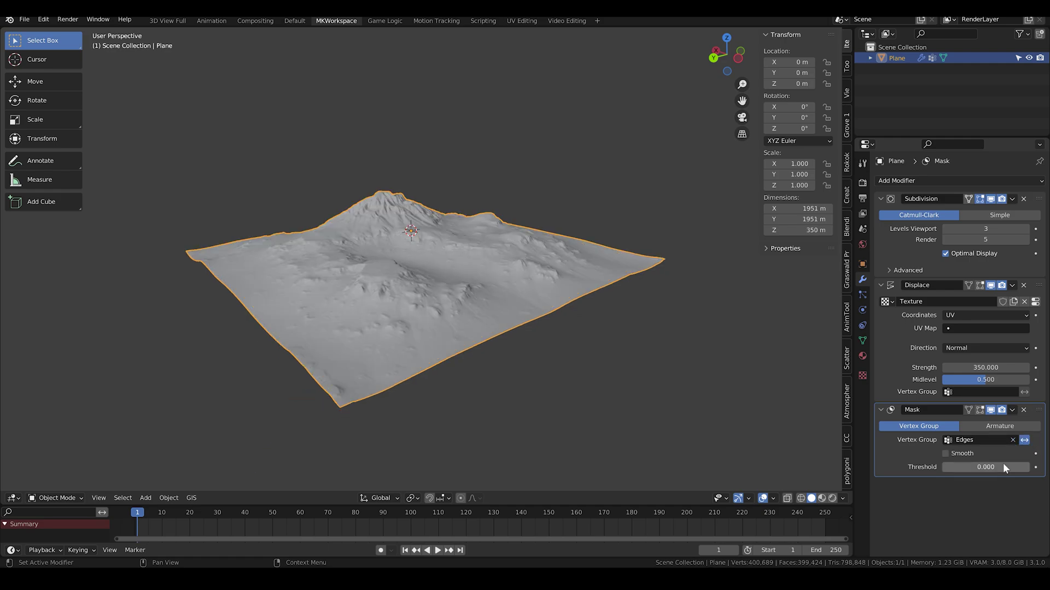
key(".")
key("5")
key("Return")
middle_click(563, 367)
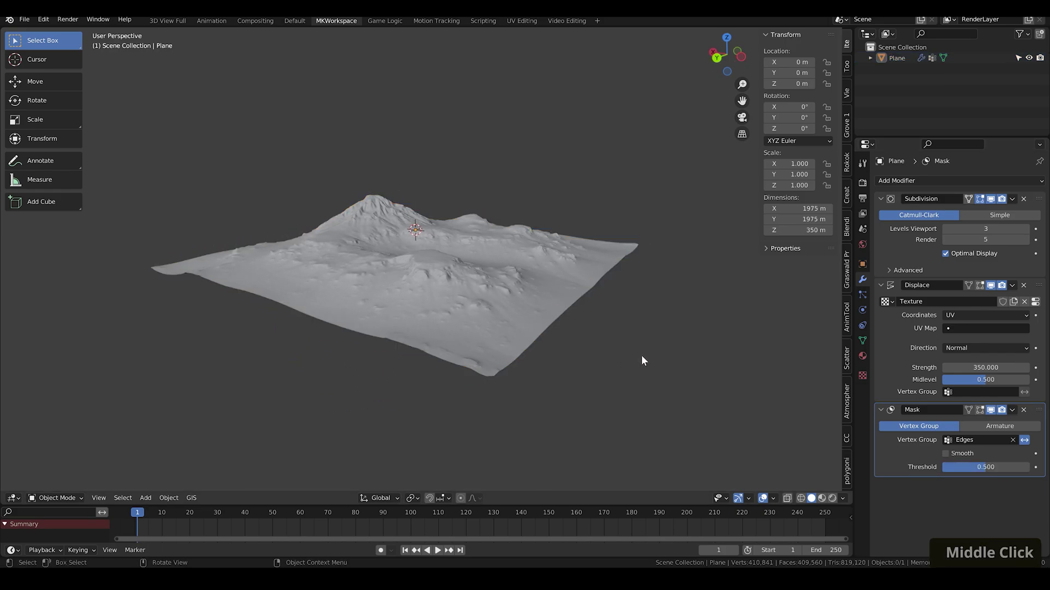
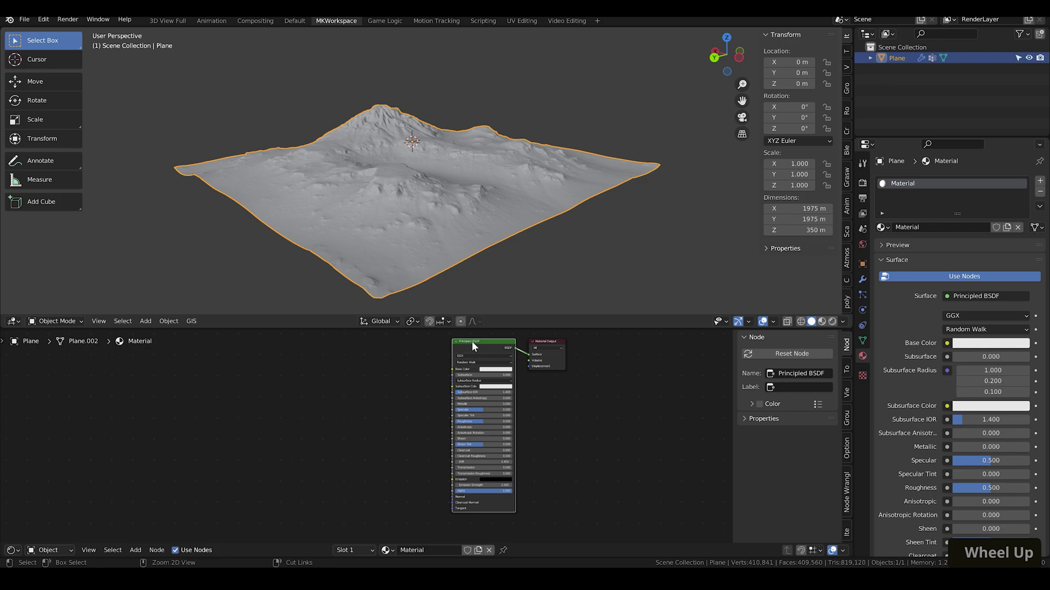
Step: Use Node Wrangler's Ctrl+T to feed Colormap_0.png through coordinate and mapping nodes into Base Color
key("ctrl+t")
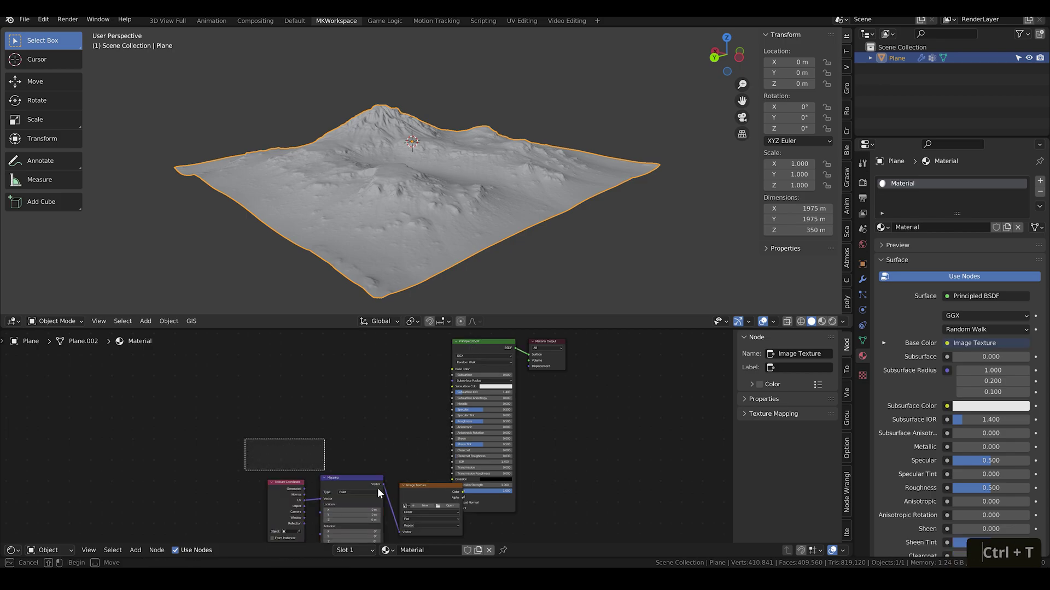
key("g")
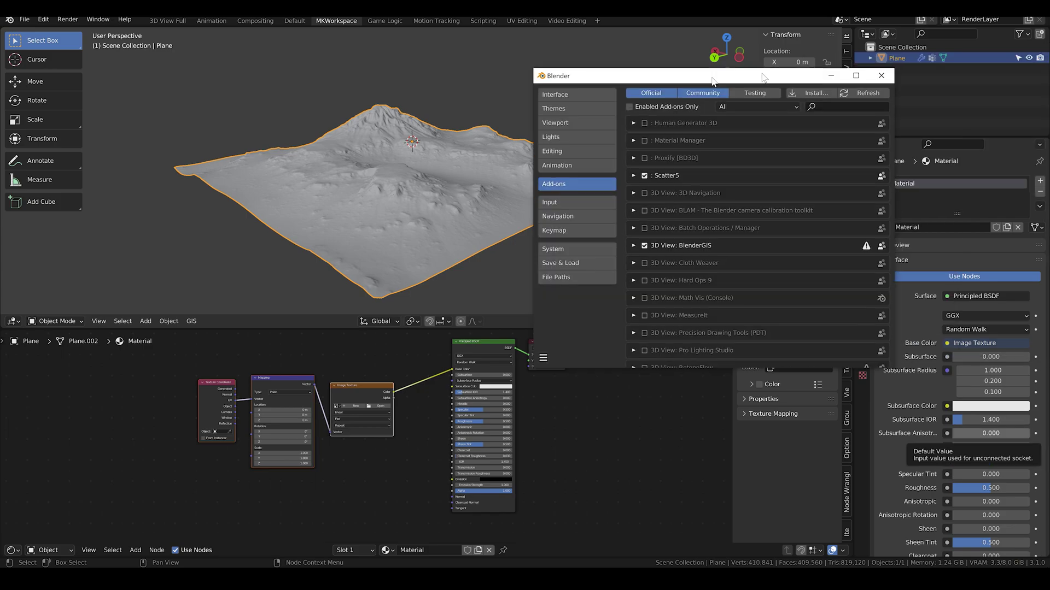
key("w")
key("r")
key("a")
key("n")
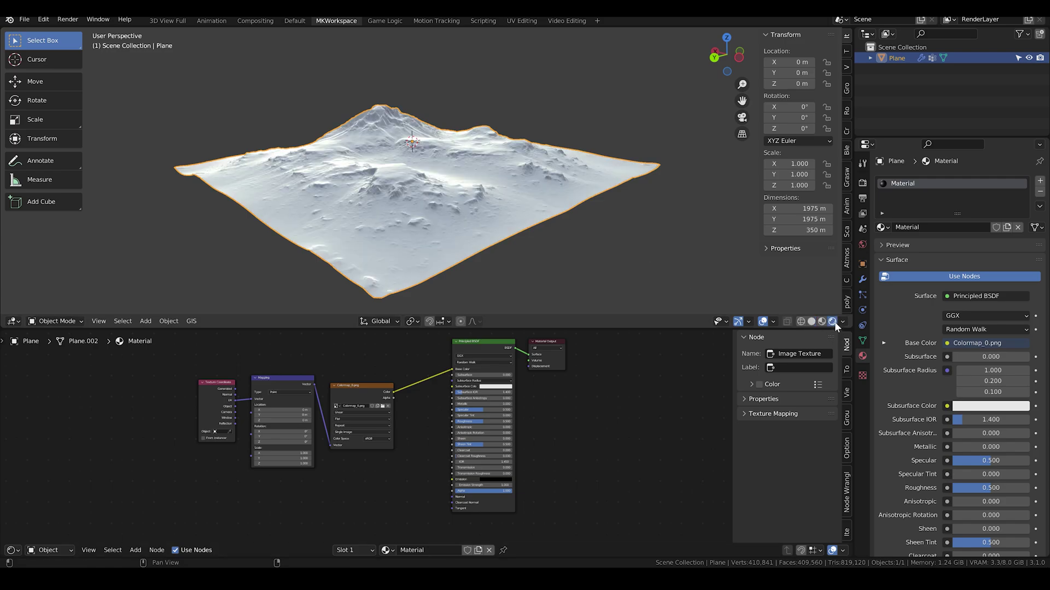
middle_click(614, 195)
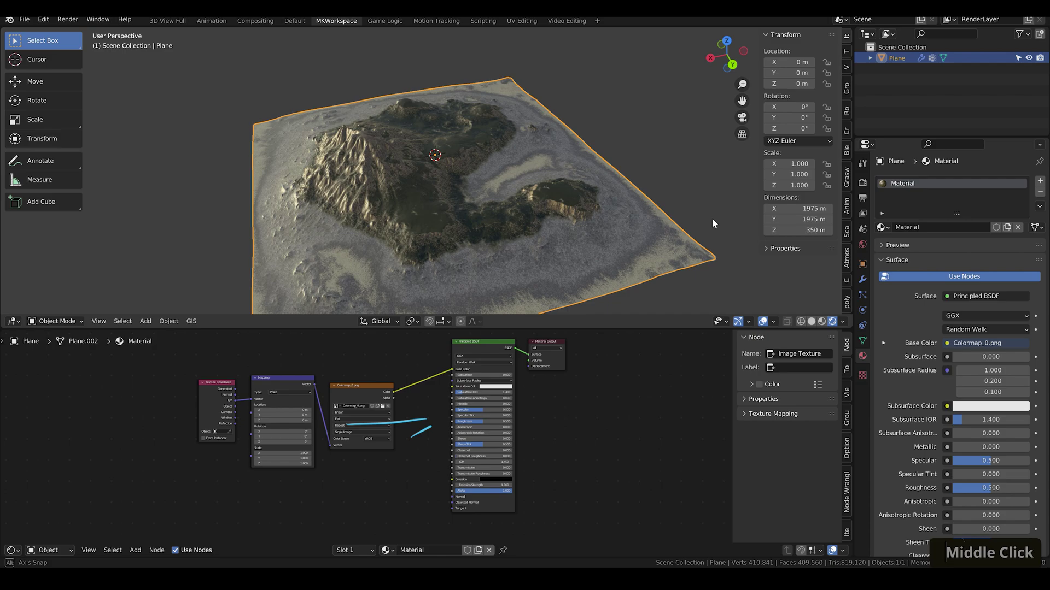
scroll("up", 3)
Step: Add an RGB to BW node converting the colour map to drive the material's Specular
key("space")
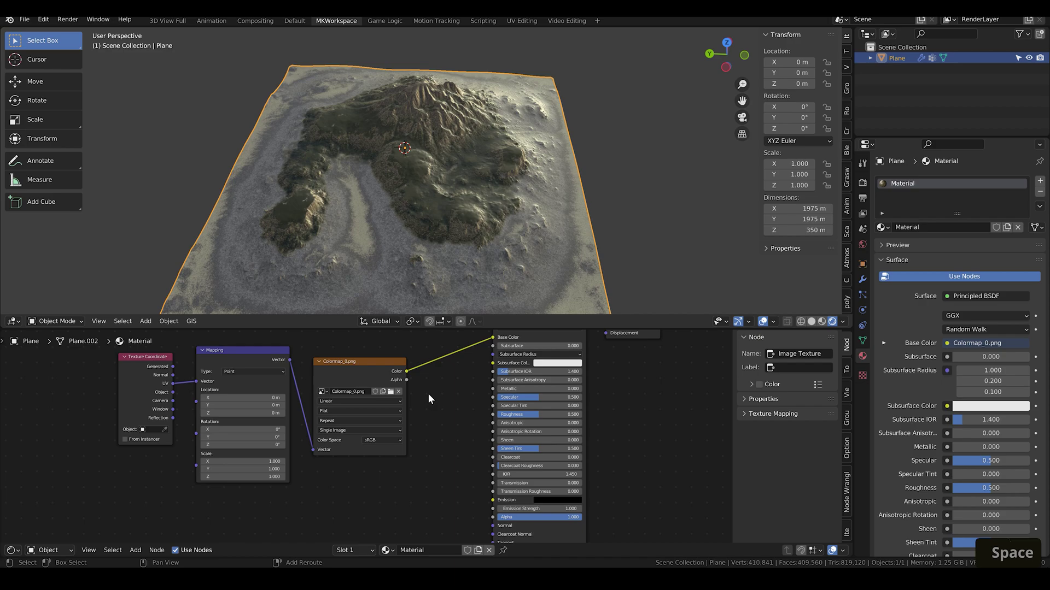
key("shift+a")
key("b")
key("w")
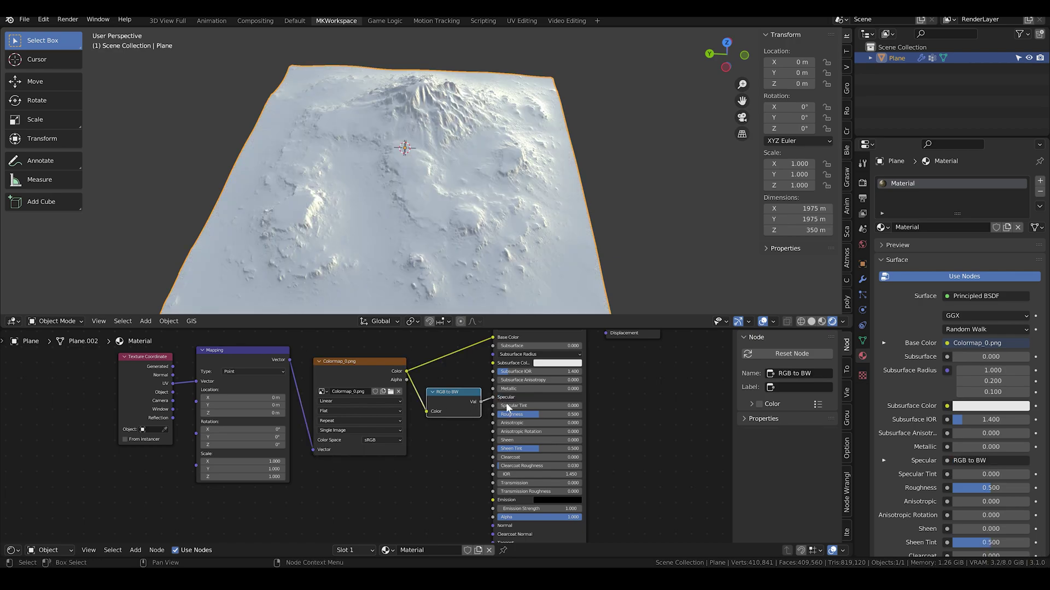
Step: Raise the terrain material's Roughness to 0.7 and check the result on the island
key(".")
key("7")
key("Return")
middle_click(548, 178)
key("alt+a")
middle_click(560, 143)
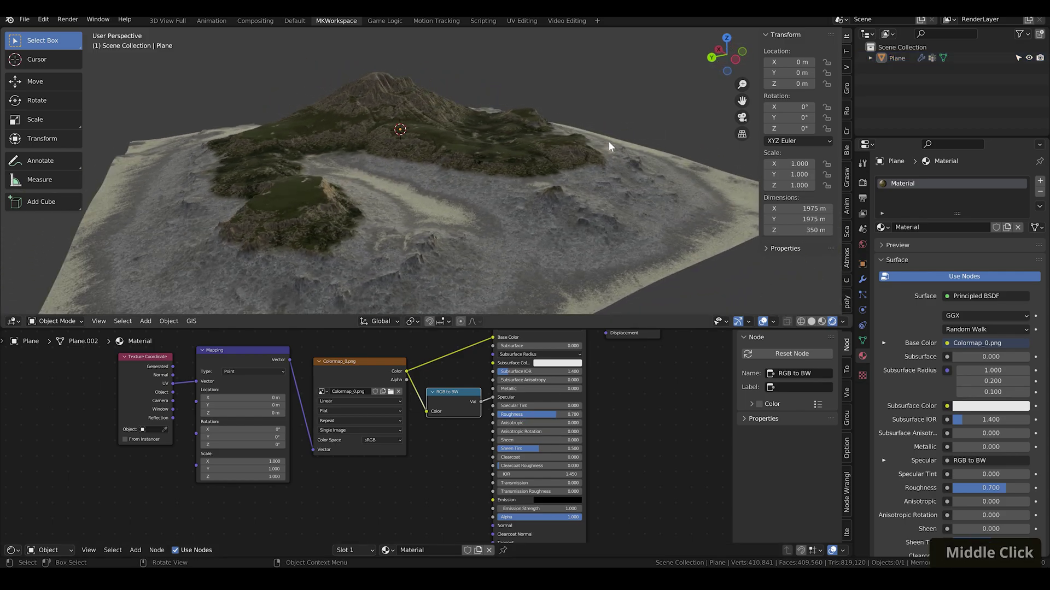
middle_click(610, 145)
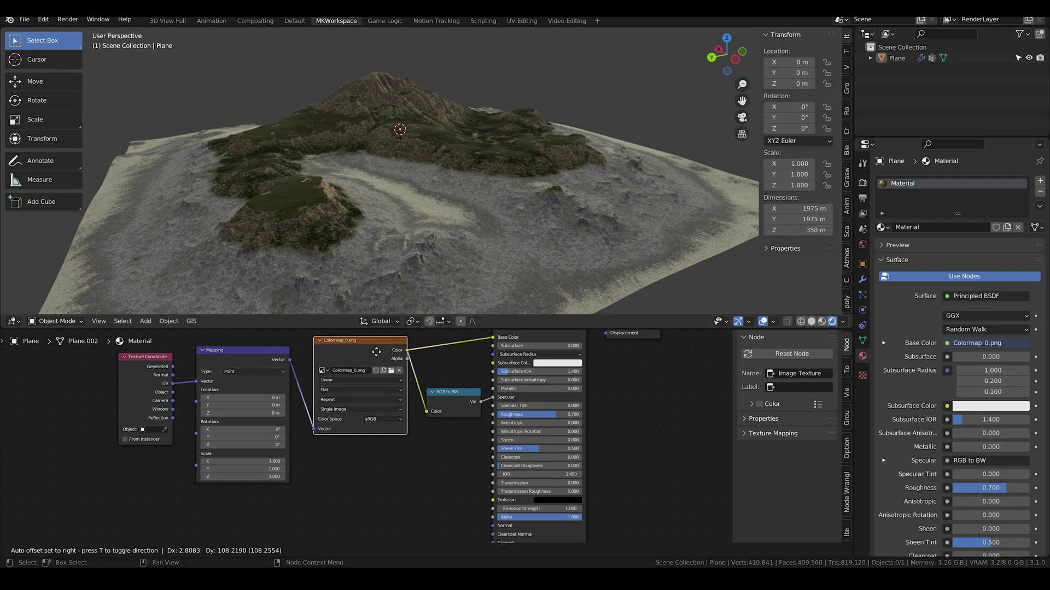
Step: Add a Normal Map node after the Non-Color Normal Map_0.png texture feeding the material's Normal
scroll("down", 3)
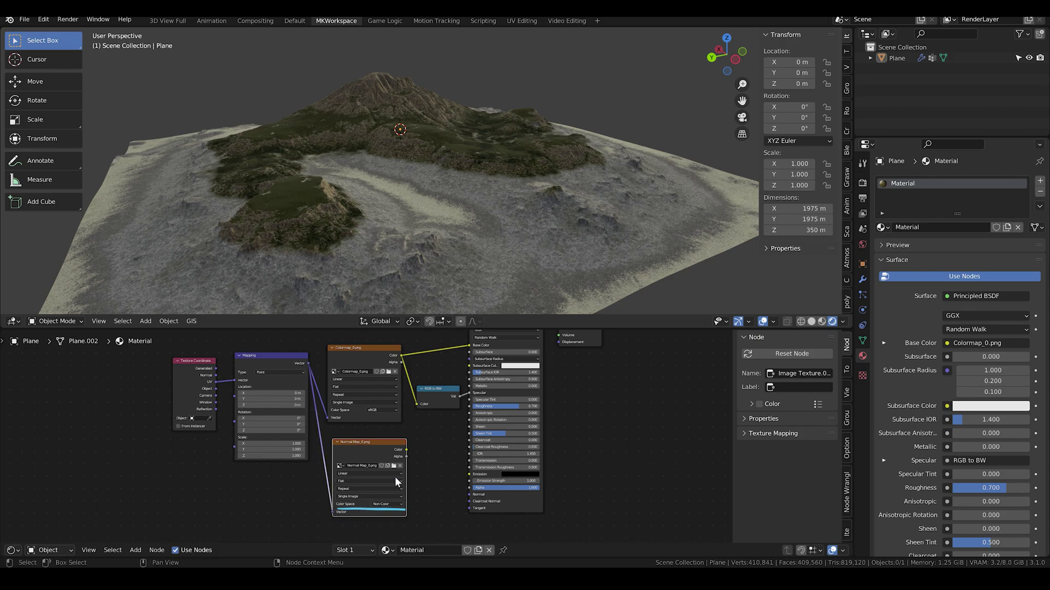
key("shift+a")
key("n")
key("o")
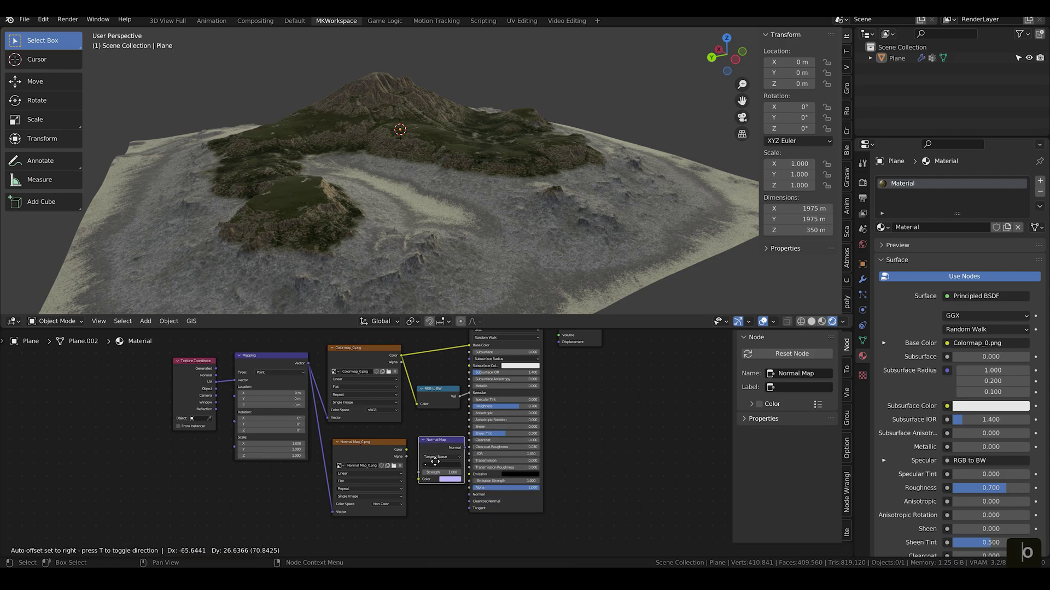
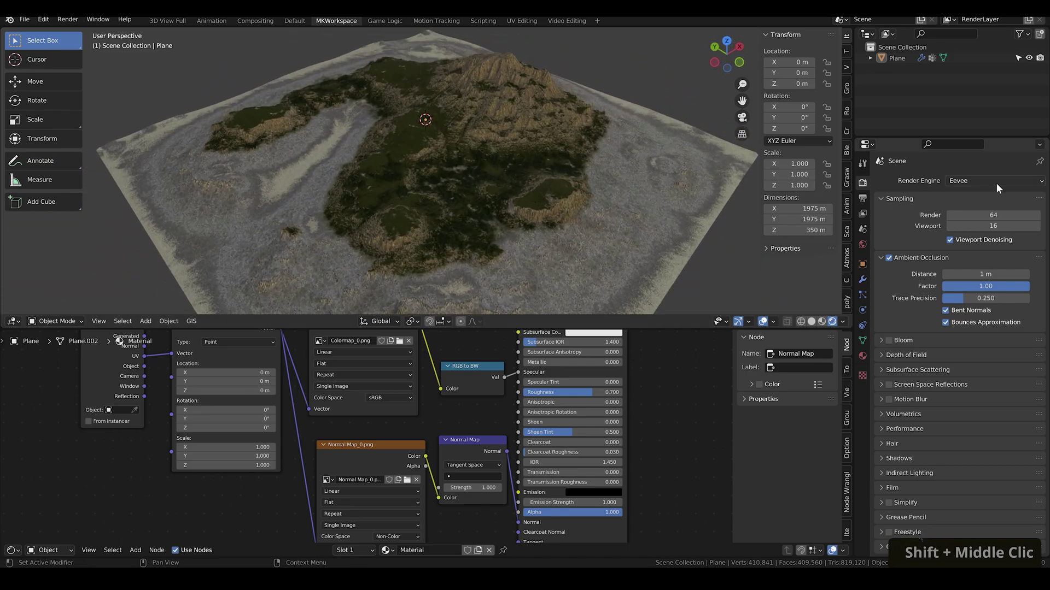
Step: Orbit around the textured island in the Cycles GPU rendered viewport preview
middle_click(943, 258)
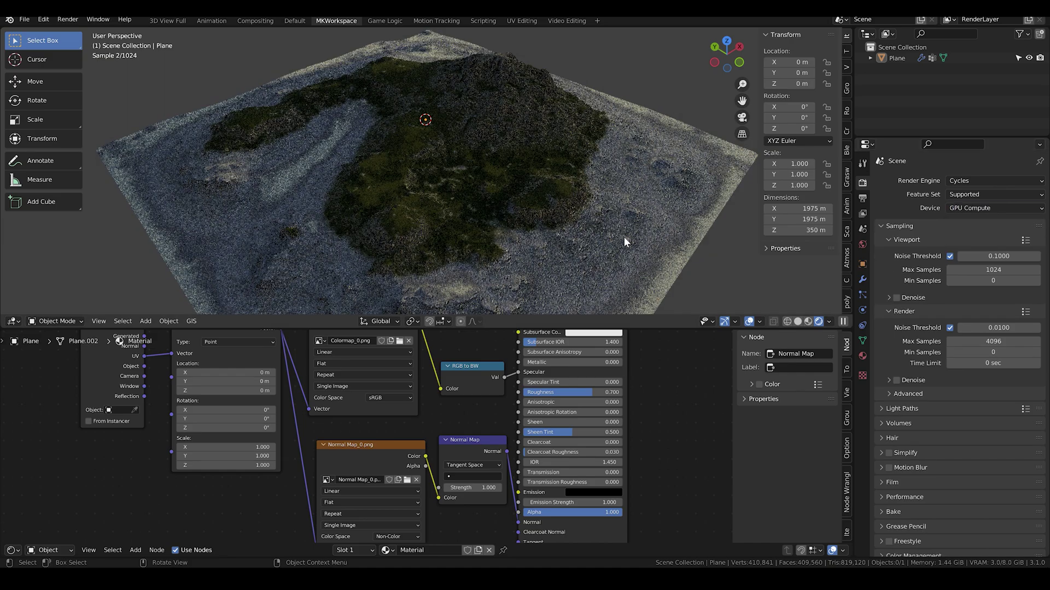
middle_click(628, 227)
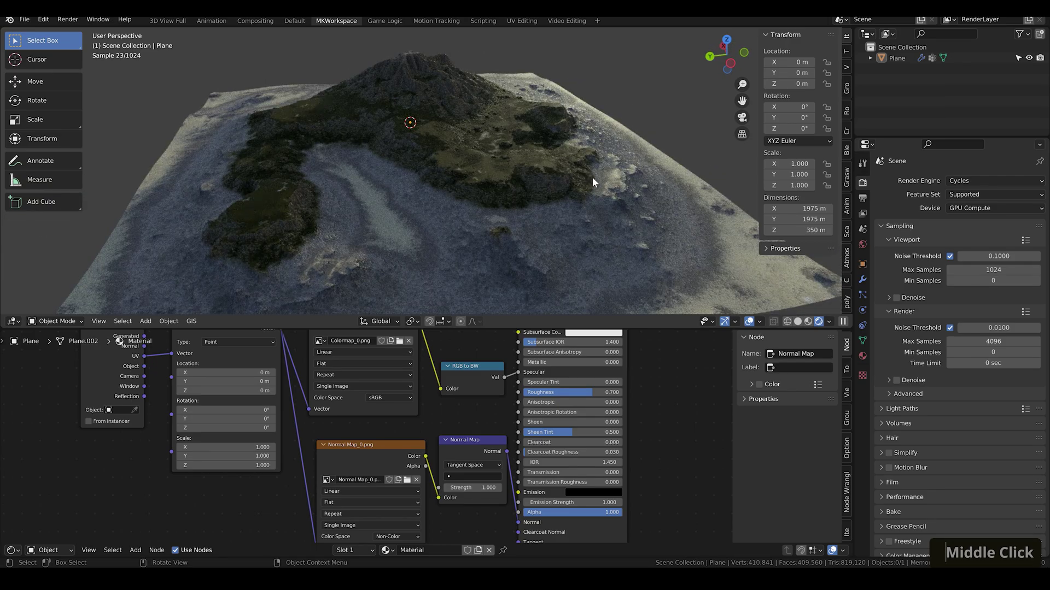
middle_click(594, 181)
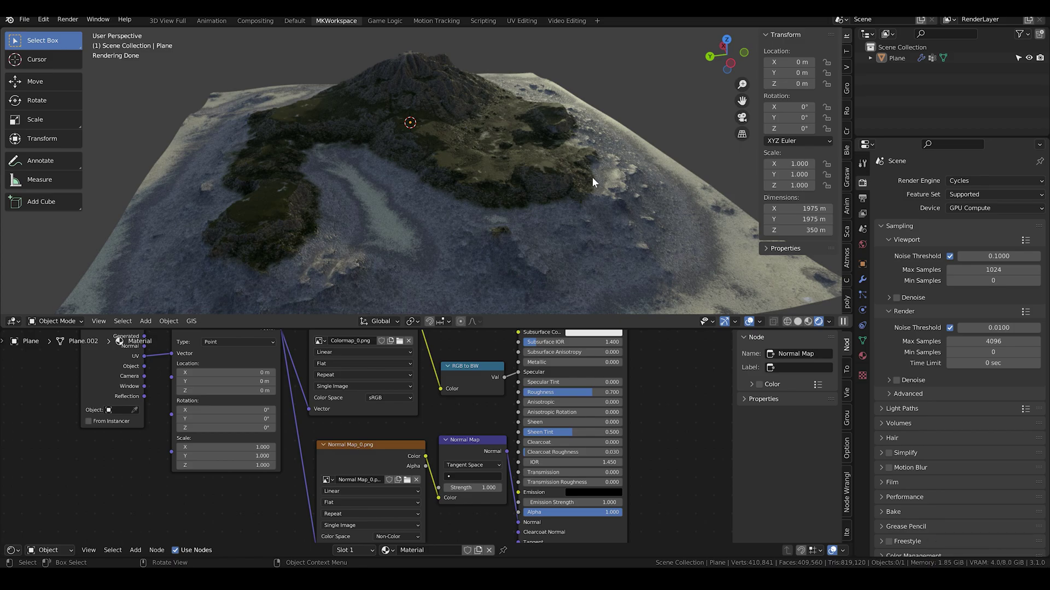
middle_click(529, 177)
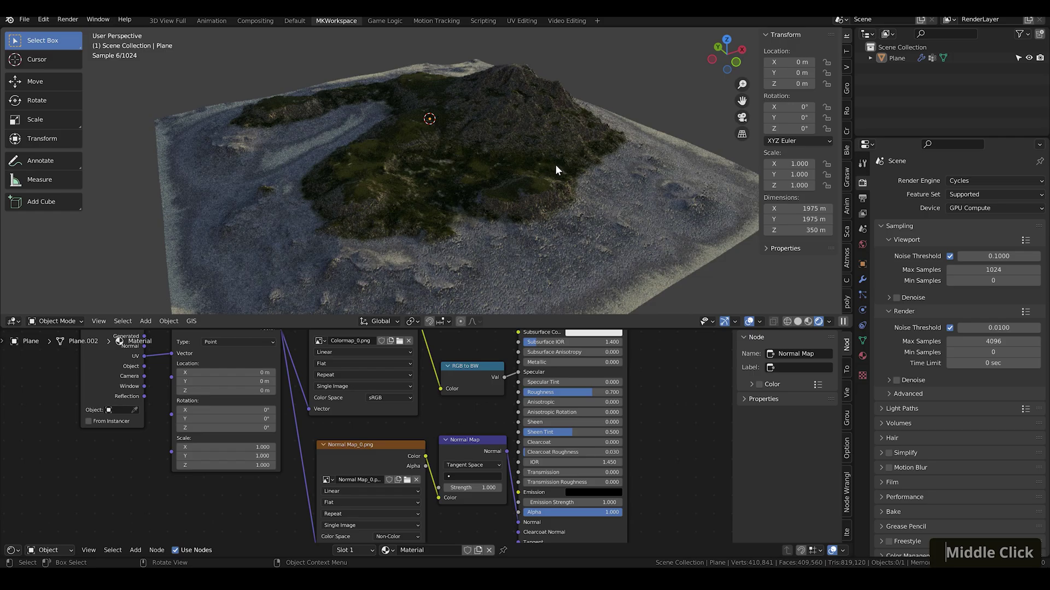